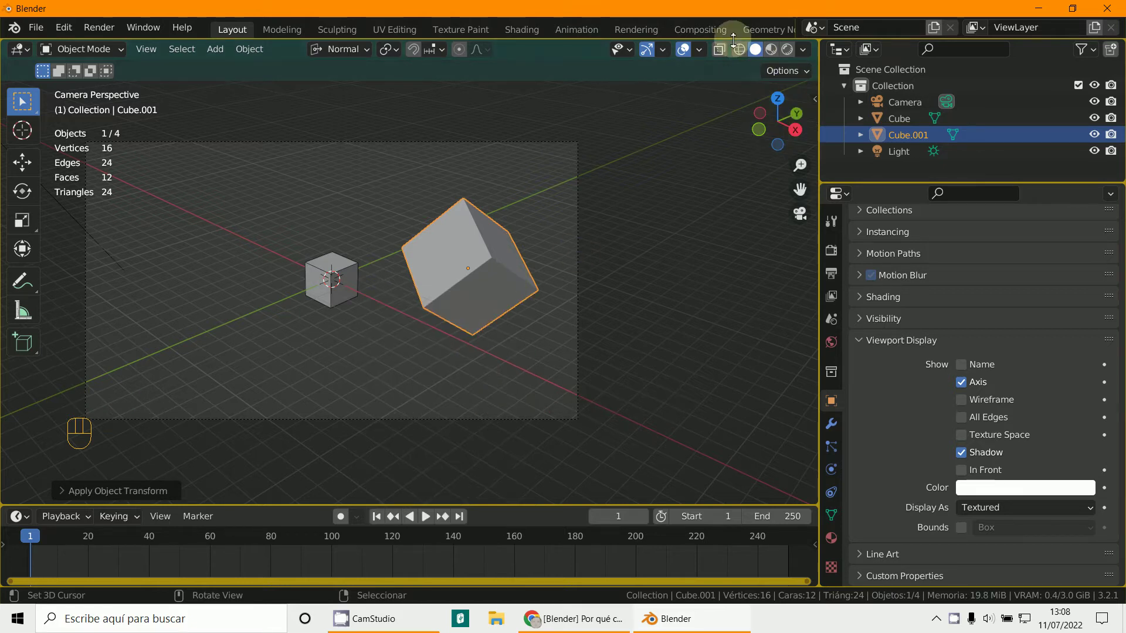
Step: Show the two cubes in Wireframe shading, orbit away from the camera view, then return to Solid shading
{"action": "left_click", "coordinate": [740, 49]}
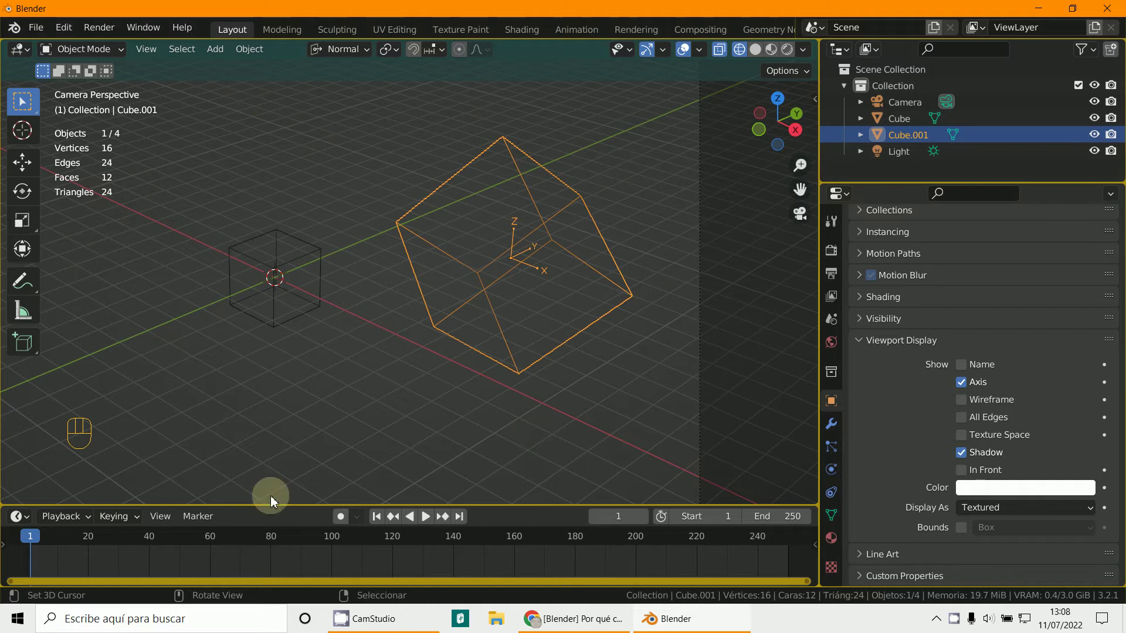
{"action": "left_click_drag", "start_coordinate": [378, 261], "coordinate": [66, 534]}
{"action": "key", "text": "KP_7"}
{"action": "left_click", "coordinate": [762, 57]}
{"action": "right_click", "coordinate": [376, 306]}
{"action": "key", "text": "g"}
Step: Key the small Cube's location at frame 1, move it at frame 22 and insert a second location keyframe
{"action": "key", "text": "i"}
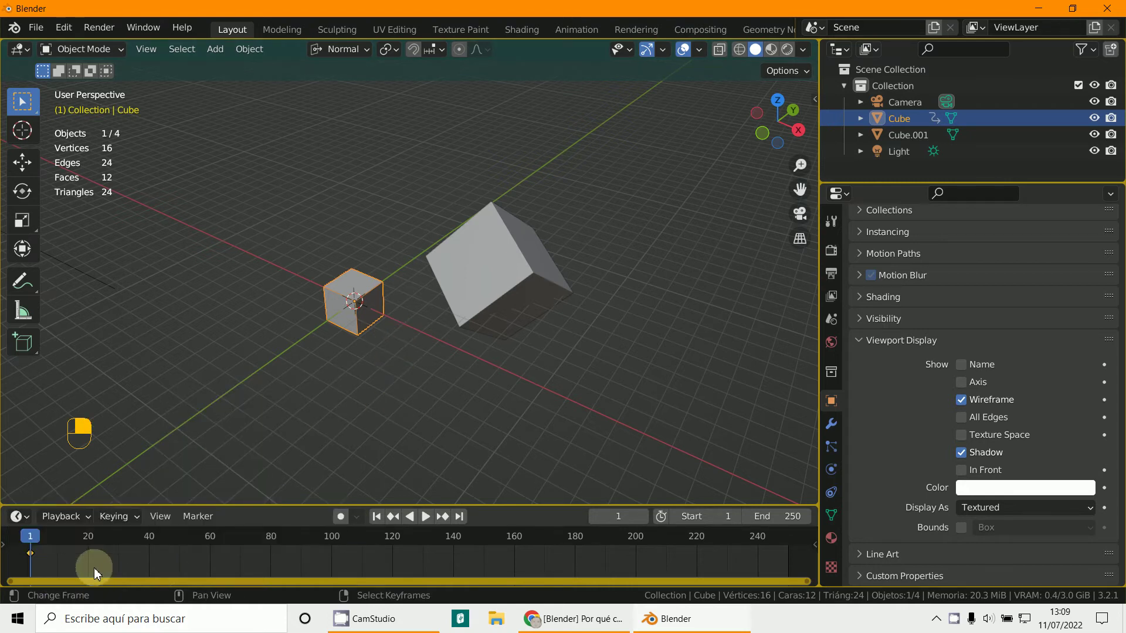
{"action": "left_click_drag", "start_coordinate": [97, 571], "coordinate": [375, 369]}
{"action": "key", "text": "g"}
{"action": "key", "text": "i"}
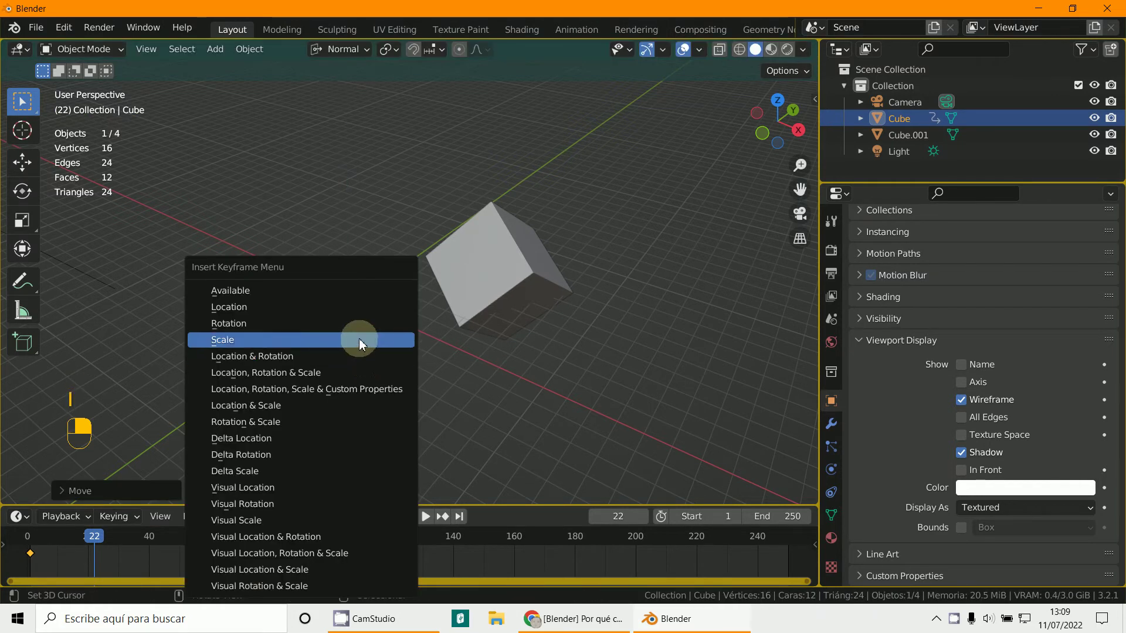